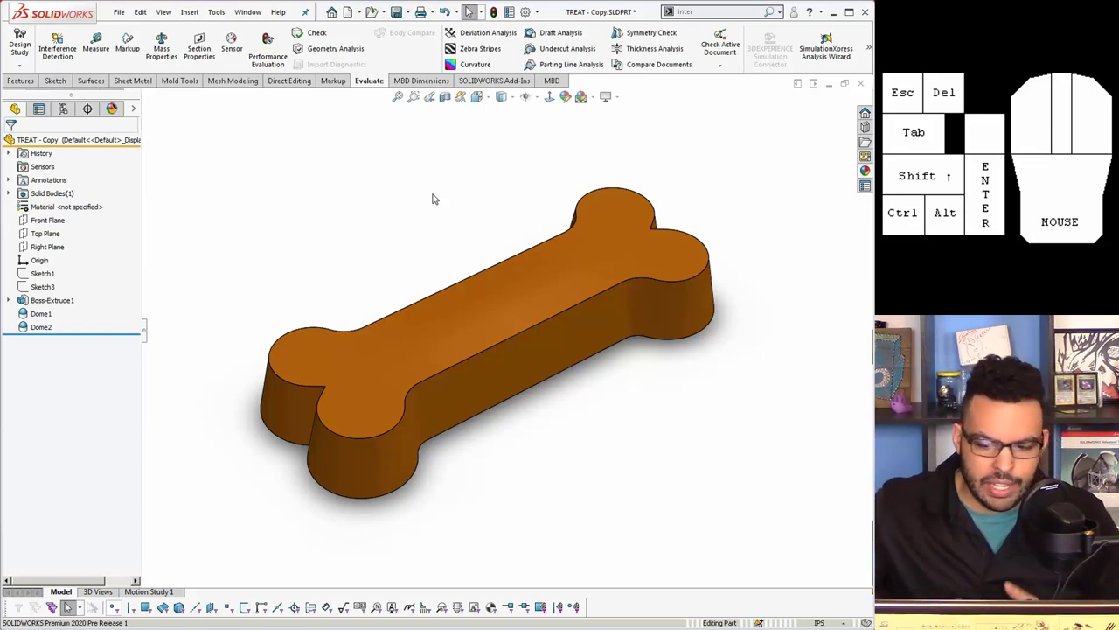
Inspect surface curvature, then fillet the six outline edges at 0.025 in and roll back above Fillet1.
{"action": "left_click", "coordinate": [472, 3]}
{"action": "left_click", "coordinate": [485, 59]}
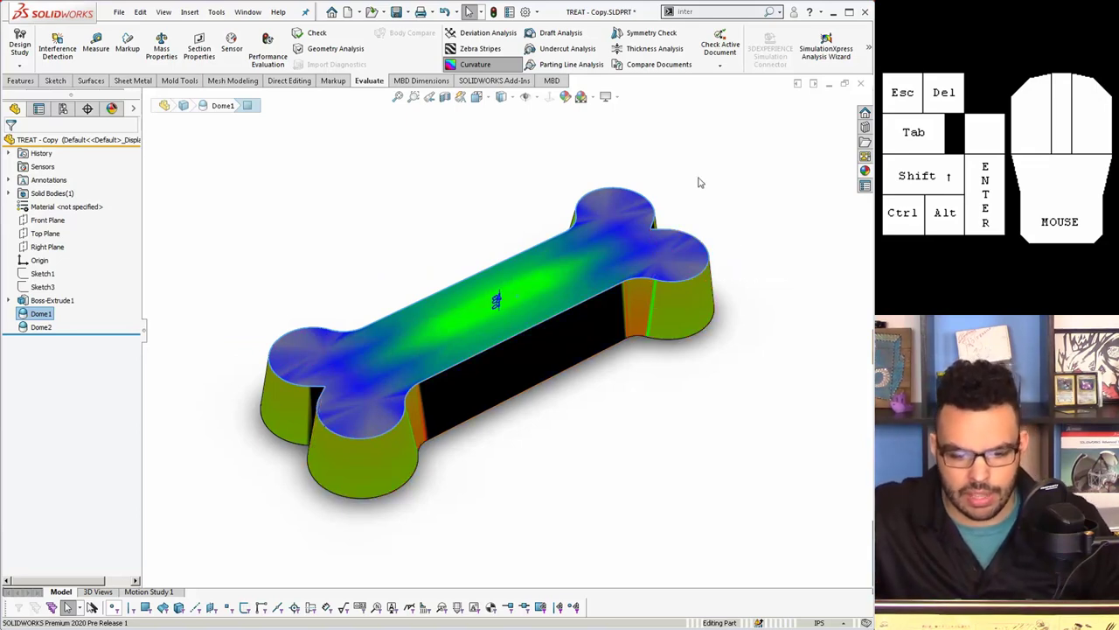
{"action": "left_click", "coordinate": [490, 148]}
{"action": "left_click", "coordinate": [495, 62]}
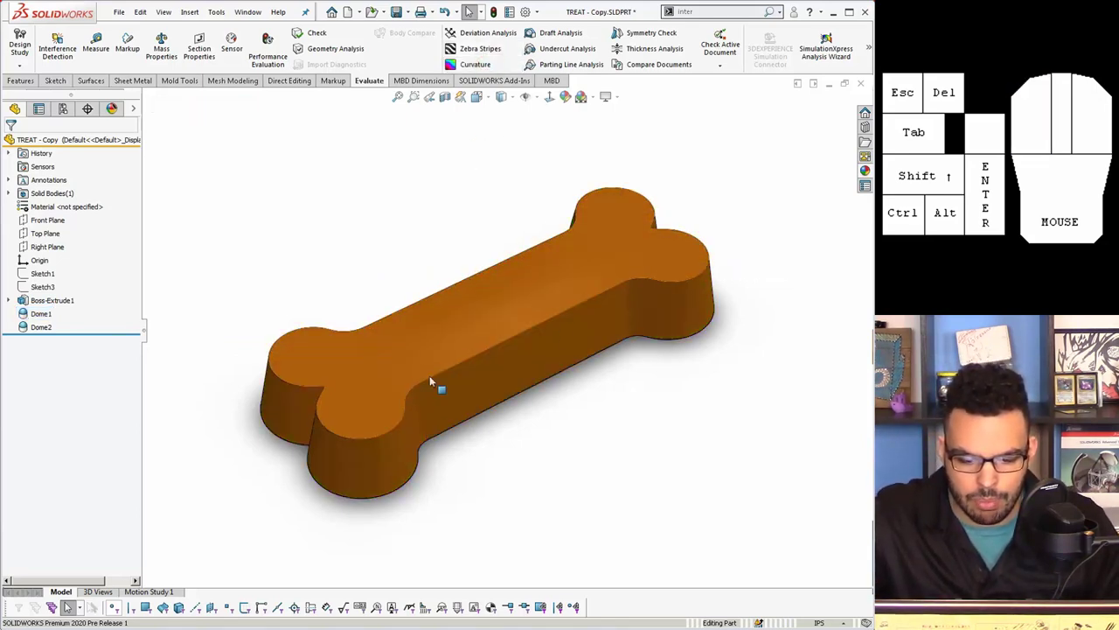
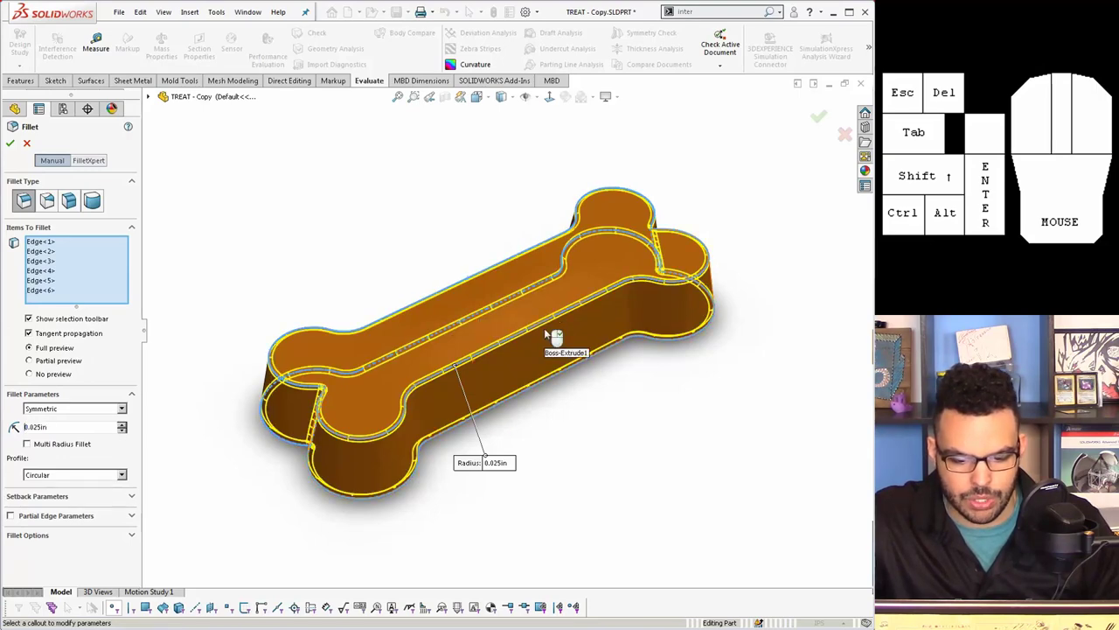
{"action": "right_click", "coordinate": [554, 339]}
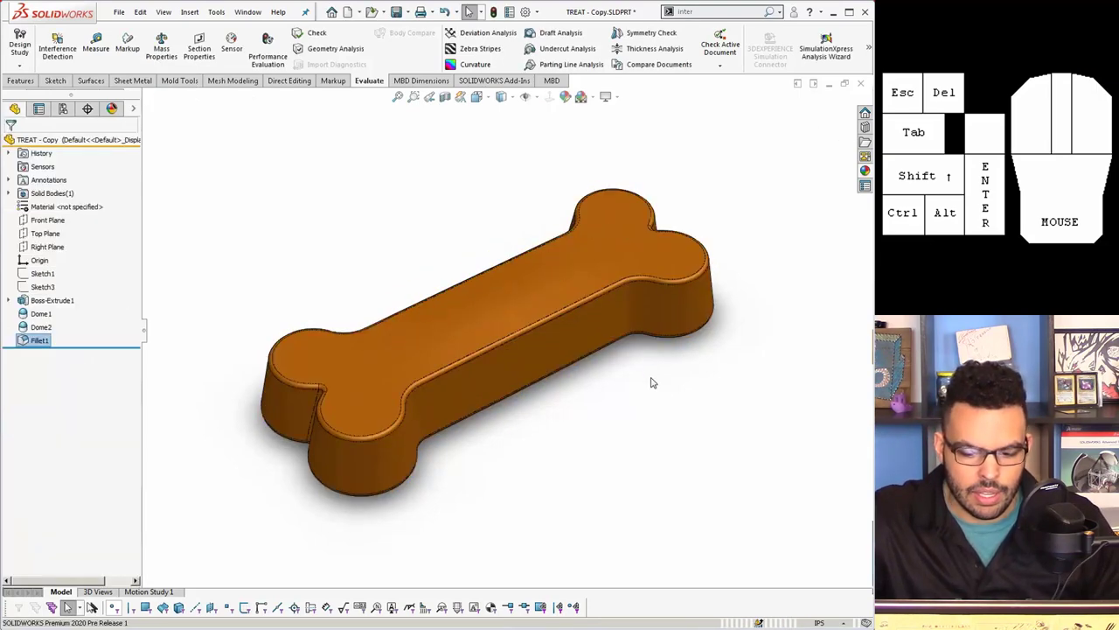
{"action": "left_click", "coordinate": [650, 384]}
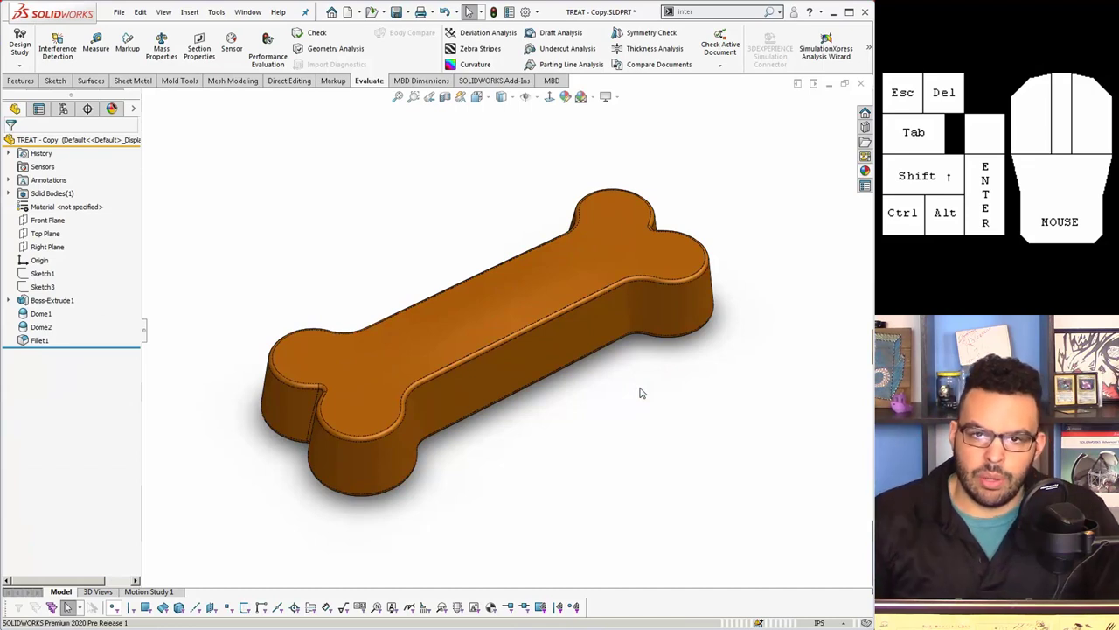
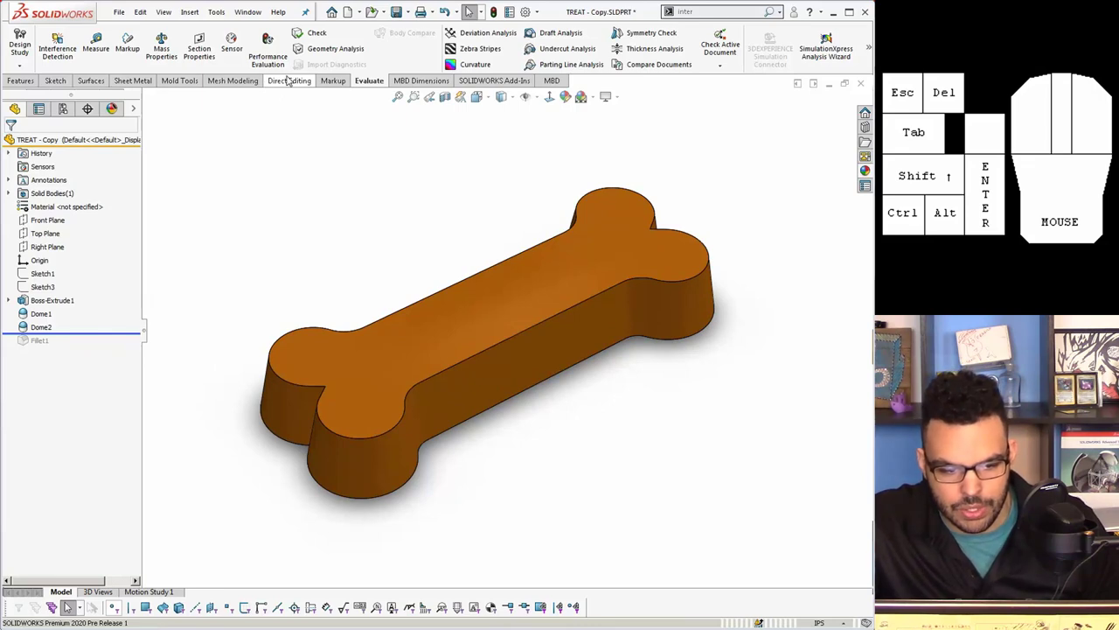
Delete both side wall faces of the bone solid using Delete Face.
{"action": "left_click", "coordinate": [105, 78]}
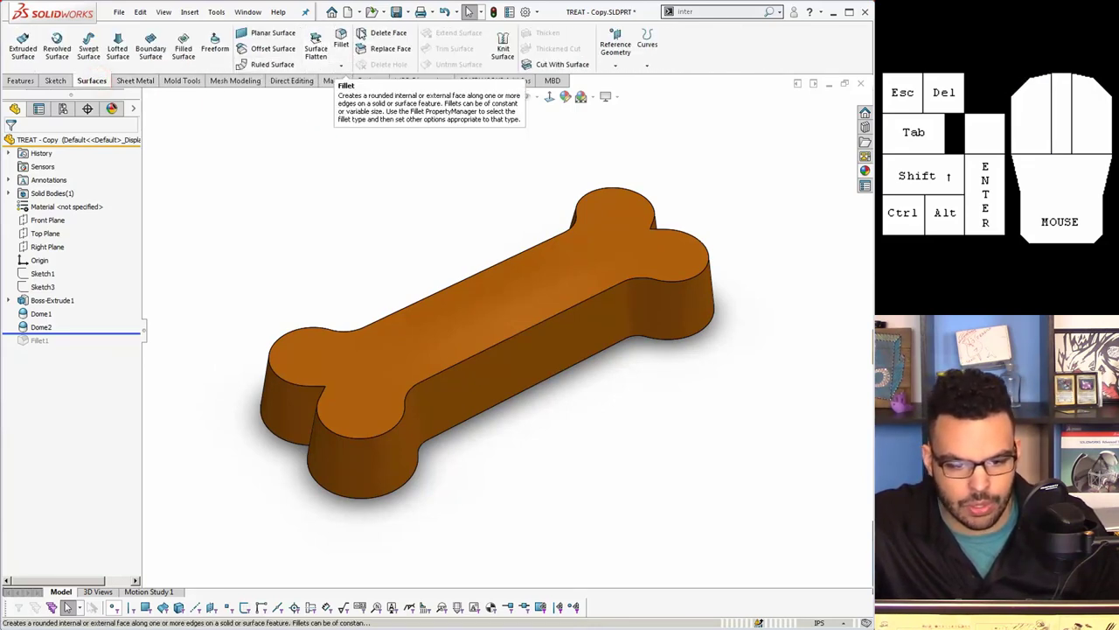
{"action": "left_click", "coordinate": [382, 26]}
{"action": "double_click", "coordinate": [76, 205]}
{"action": "left_click", "coordinate": [400, 477]}
{"action": "left_click", "coordinate": [300, 424]}
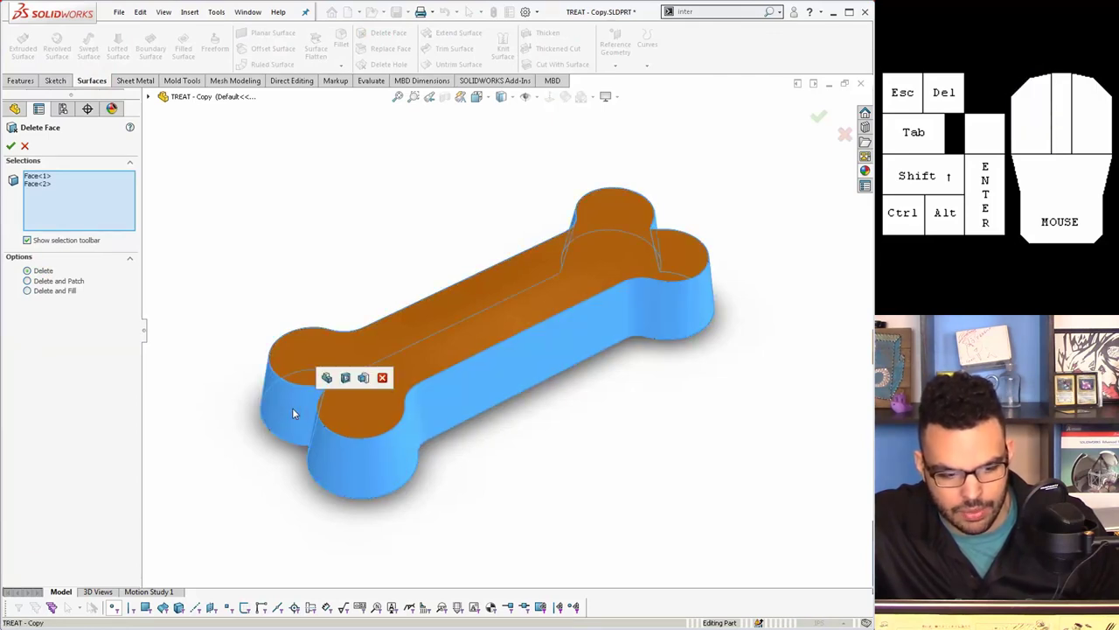
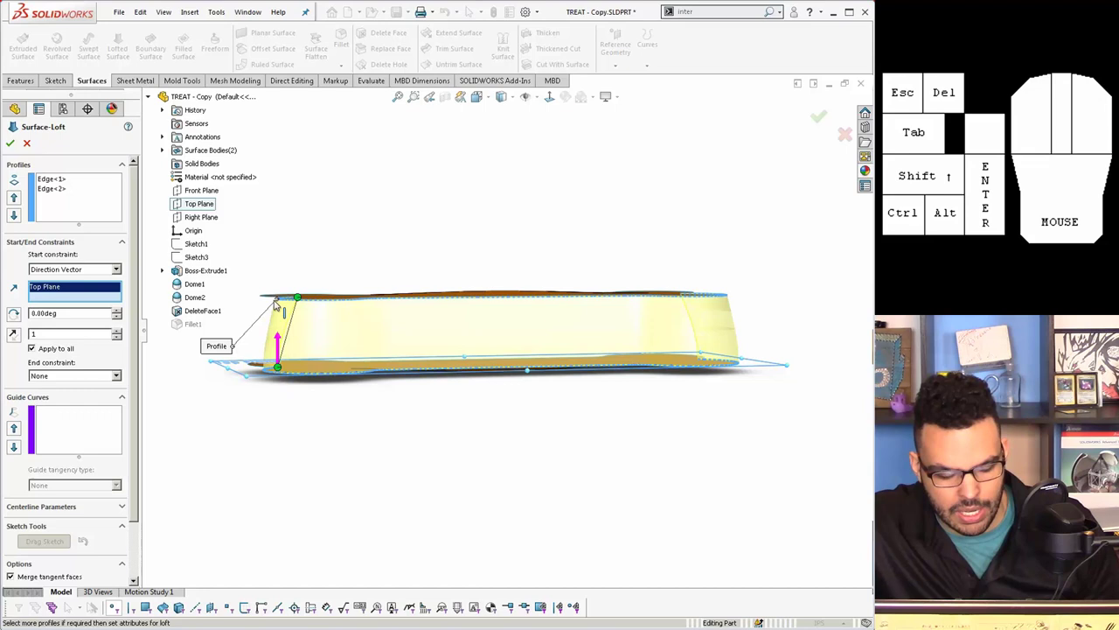
Accept Surface-Loft1 with an 8° Direction Vector start constraint to the Top Plane.
{"action": "scroll", "scroll_direction": "up", "scroll_amount": 3}
{"action": "middle_click", "coordinate": [355, 325]}
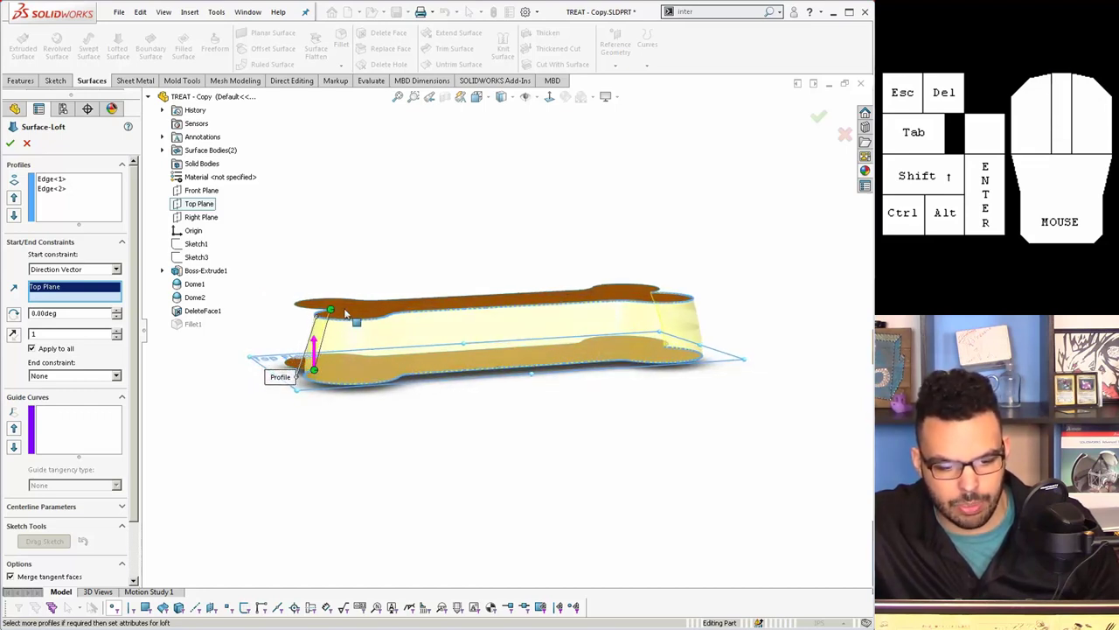
{"action": "left_click", "coordinate": [20, 139]}
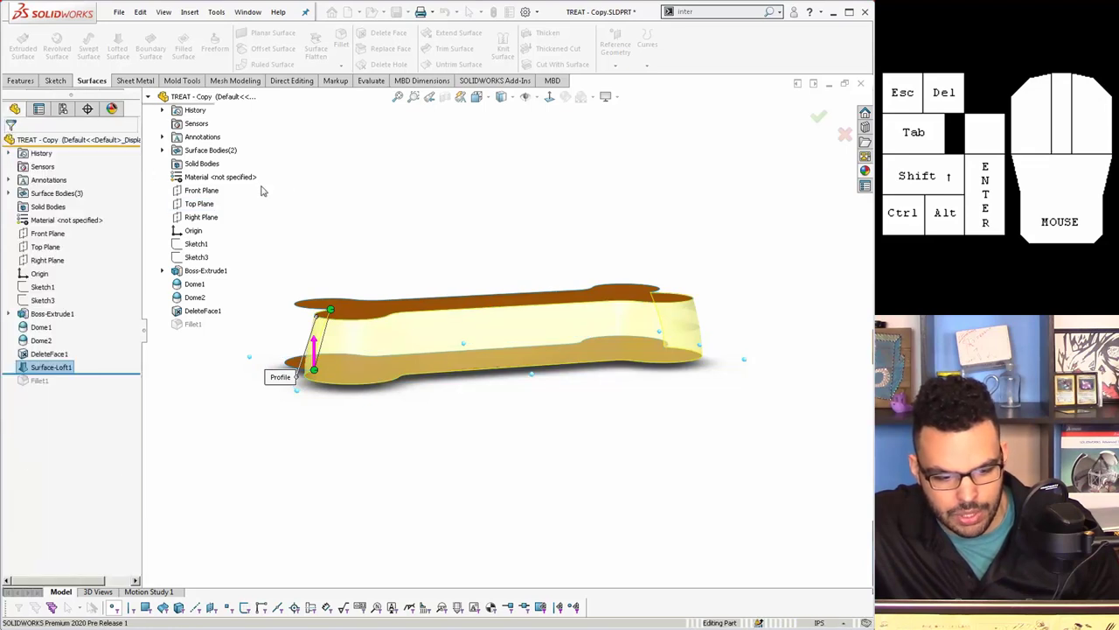
{"action": "left_click_drag", "start_coordinate": [367, 212], "coordinate": [370, 228]}
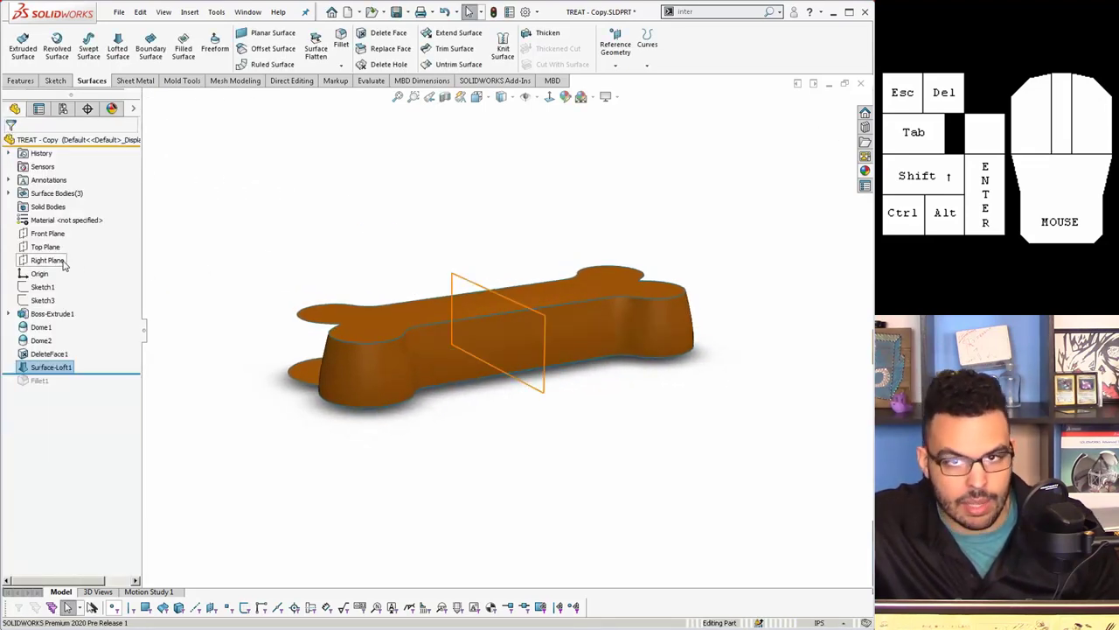
Mirror Surface-Loft1 across the Front Plane to create Mirror1 for the other side.
{"action": "left_click", "coordinate": [69, 258]}
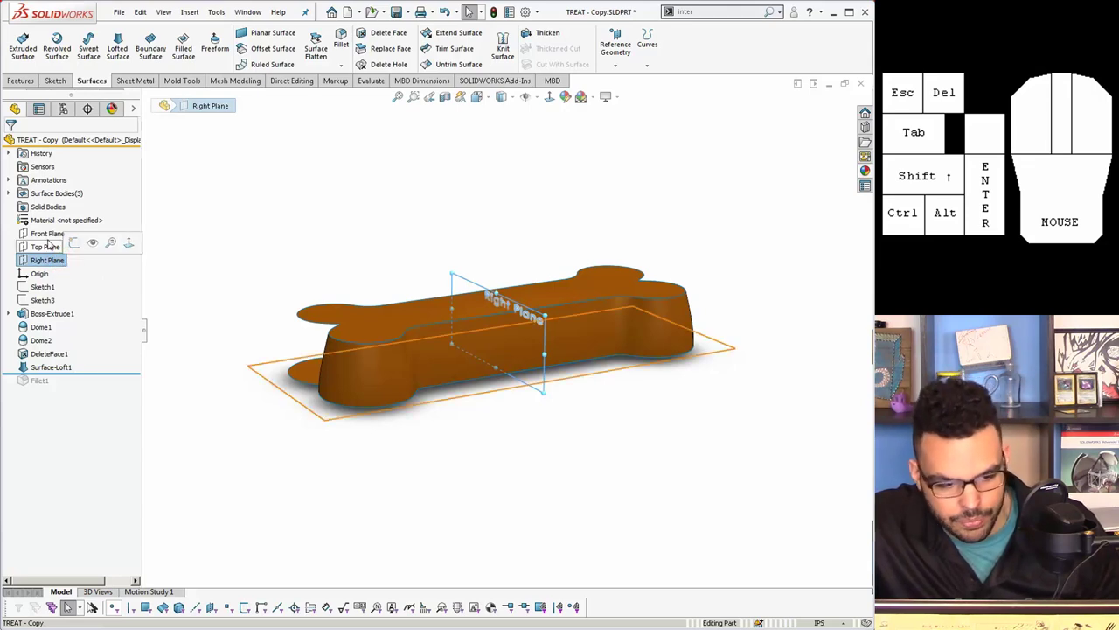
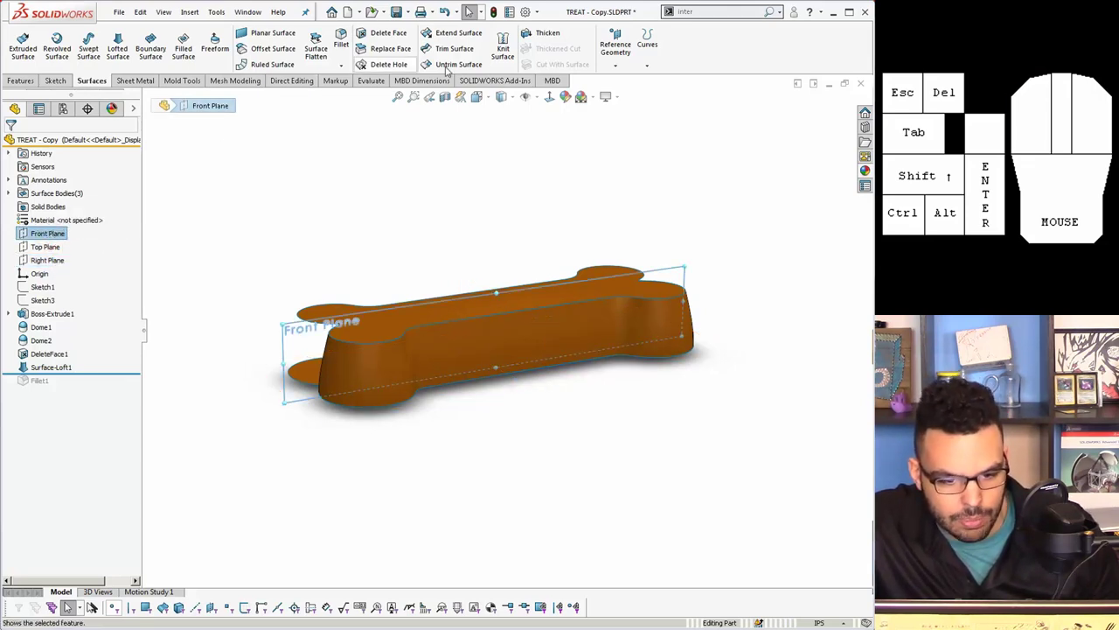
{"action": "left_click", "coordinate": [472, 4]}
{"action": "left_click", "coordinate": [25, 77]}
{"action": "left_click", "coordinate": [447, 62]}
{"action": "left_click", "coordinate": [68, 302]}
{"action": "left_click", "coordinate": [394, 368]}
{"action": "right_click", "coordinate": [396, 367]}
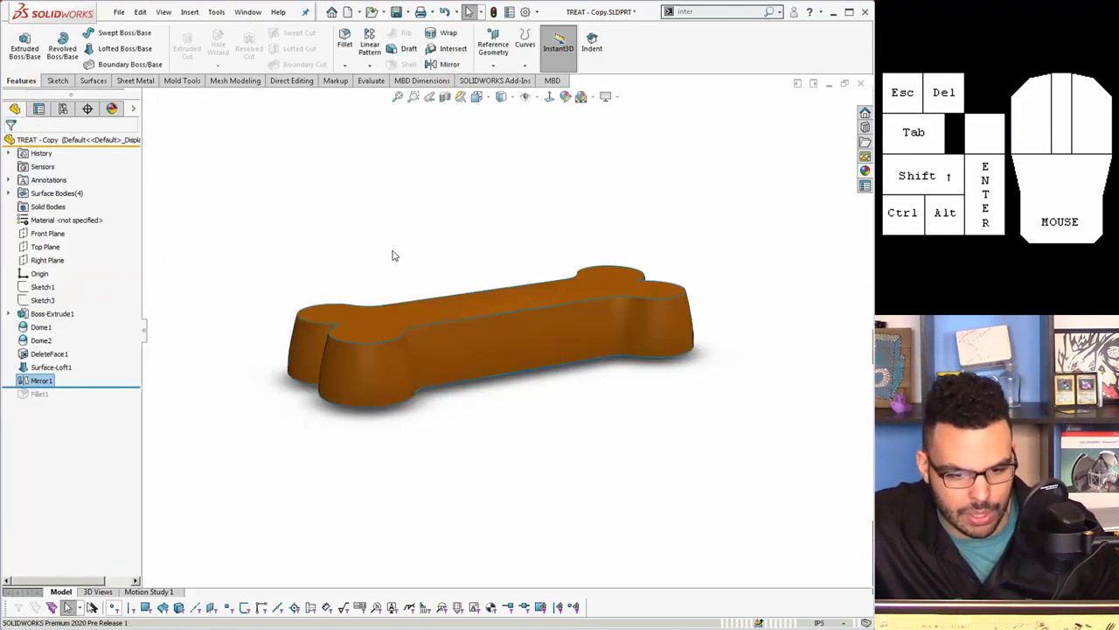
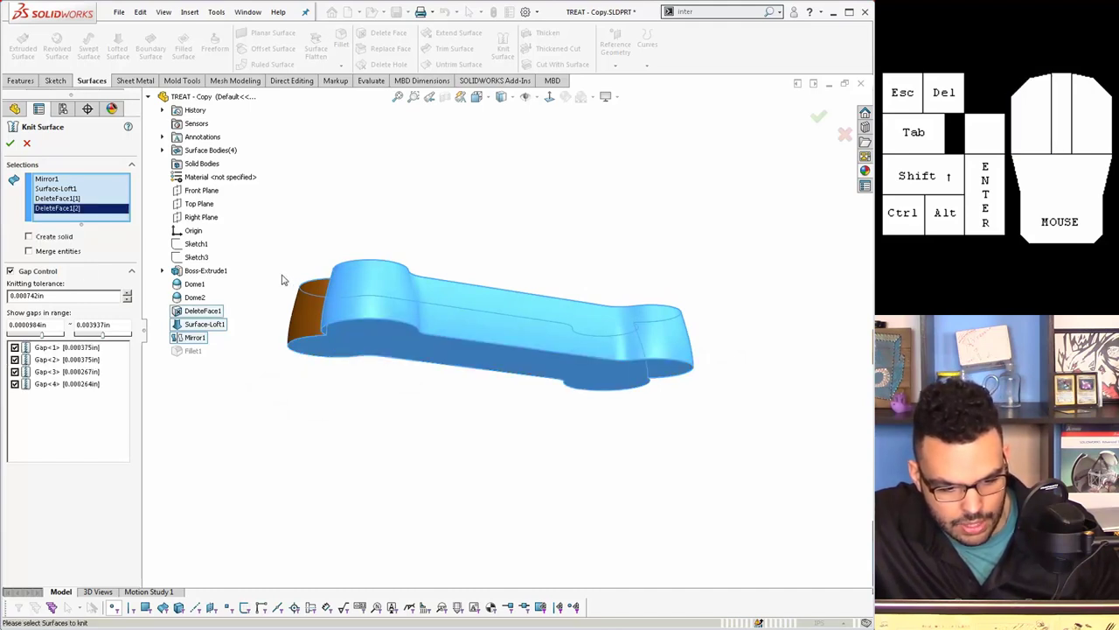
Enable Create solid in Knit Surface so the mirror, loft and dome faces form one body.
{"action": "middle_click", "coordinate": [294, 276]}
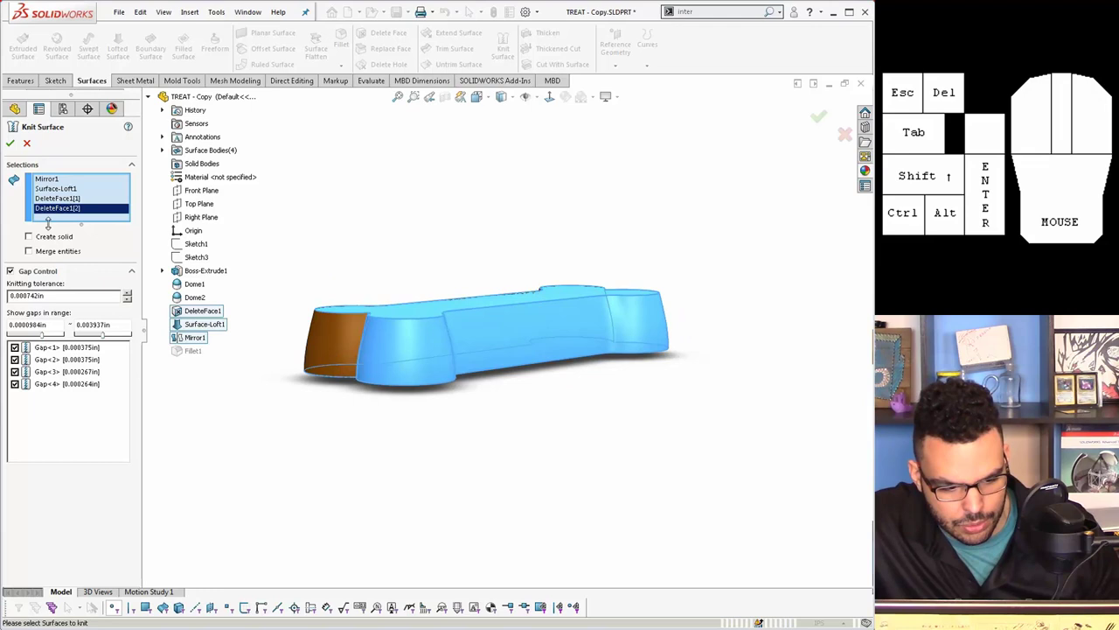
{"action": "left_click", "coordinate": [49, 234]}
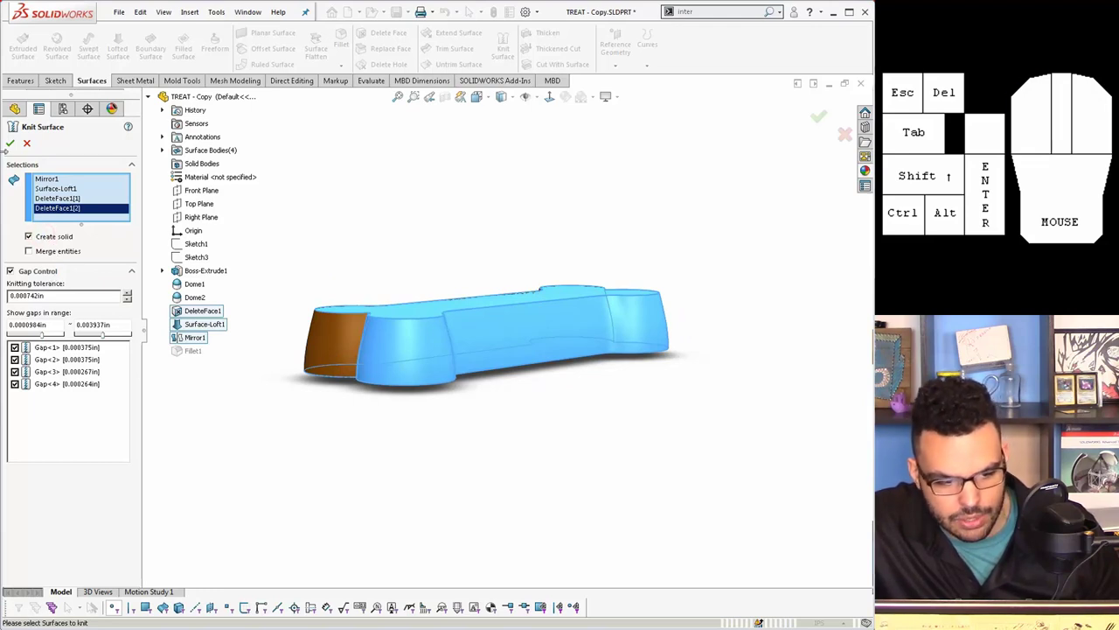
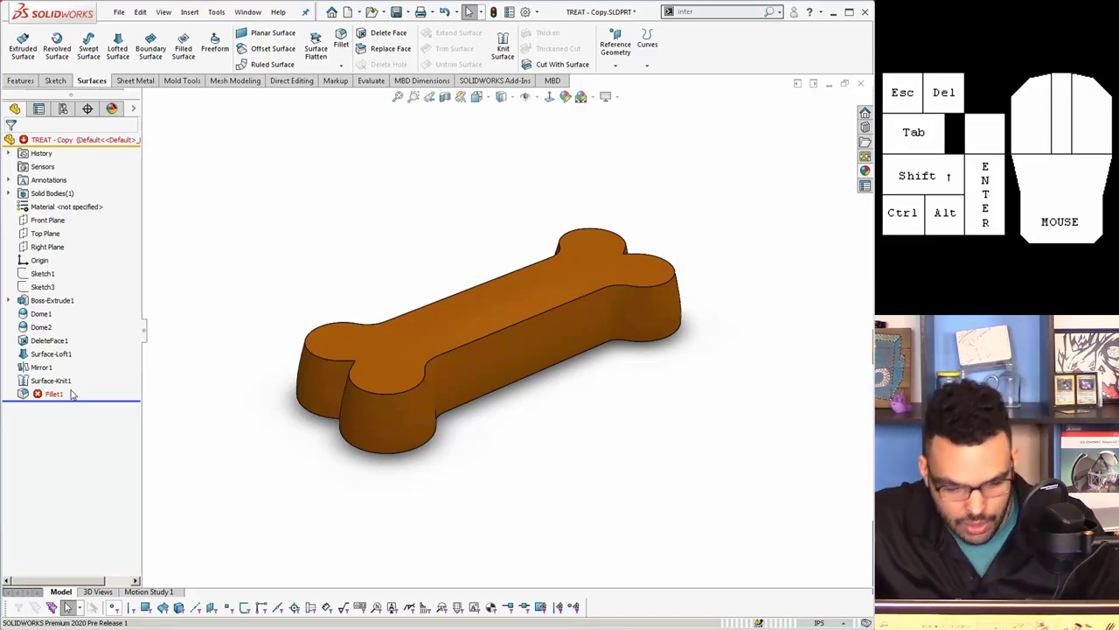
Edit the errored Fillet1 from the FeatureManager tree to expose its missing edges.
{"action": "right_click", "coordinate": [58, 394]}
{"action": "right_click", "coordinate": [53, 391]}
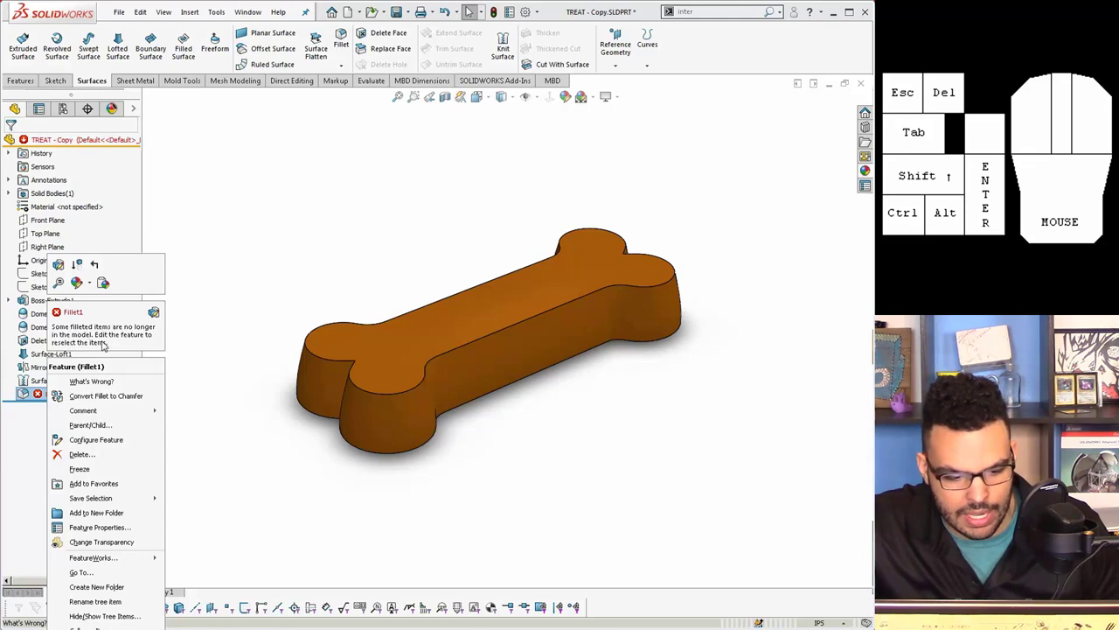
{"action": "left_click", "coordinate": [61, 263]}
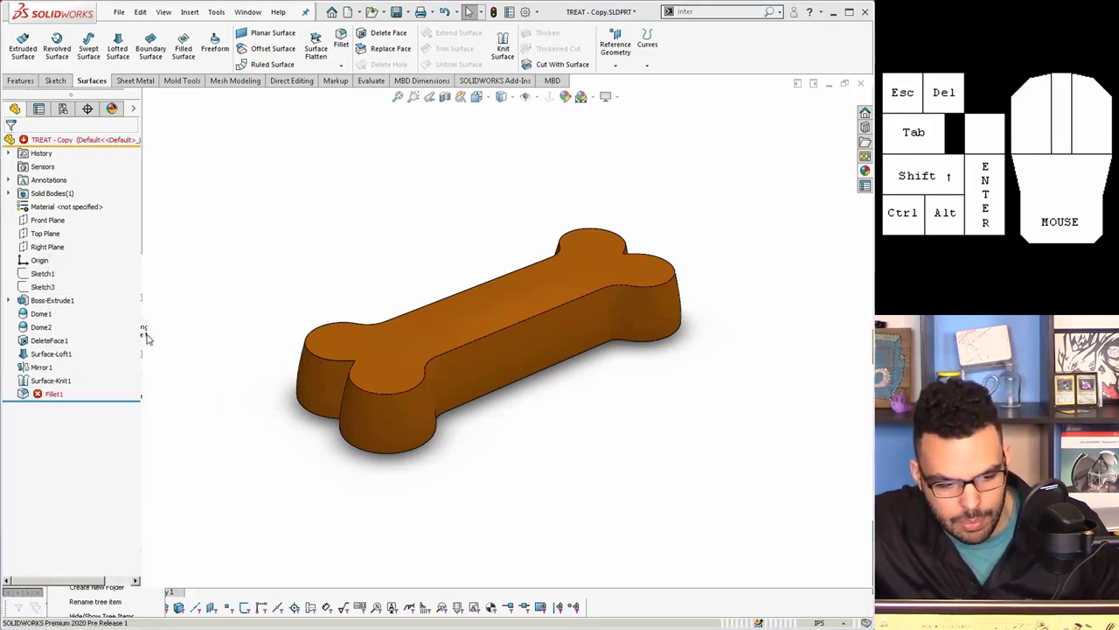
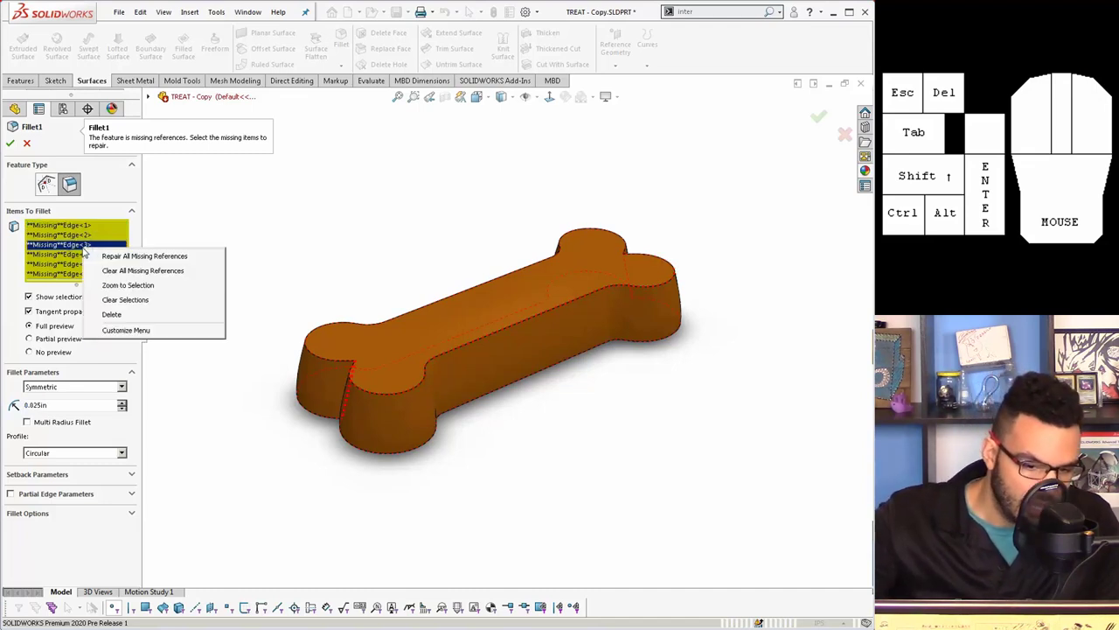
Replace four missing Items To Fillet references with the knitted bone's new outline edges.
{"action": "left_click", "coordinate": [120, 251]}
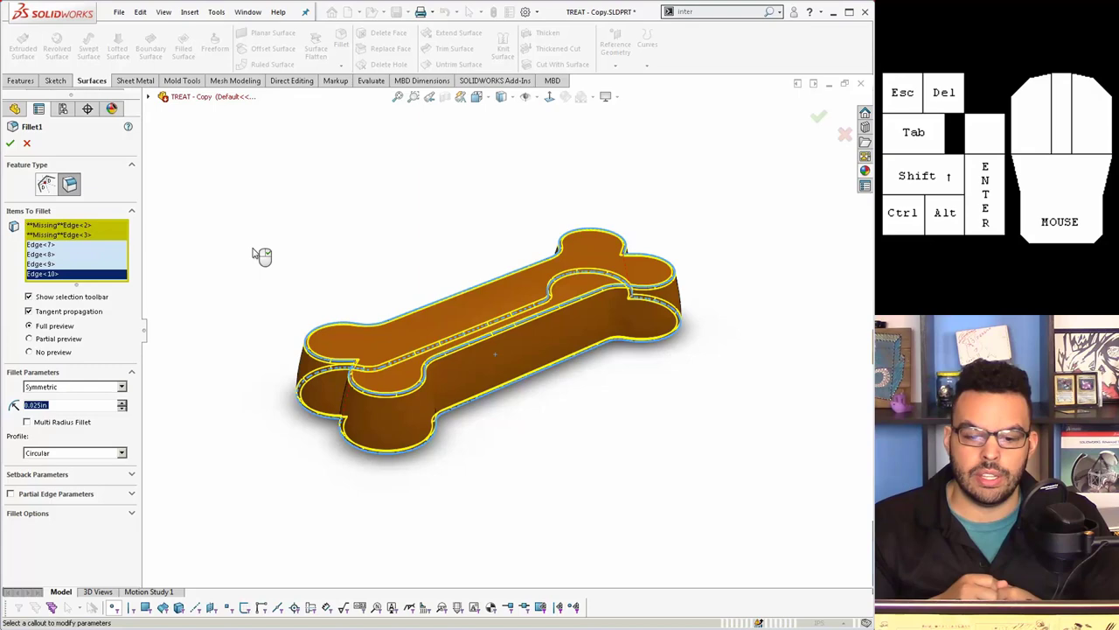
Add the remaining two edges and apply the repaired fillet, removing stale references.
{"action": "scroll", "scroll_direction": "down", "scroll_amount": 3}
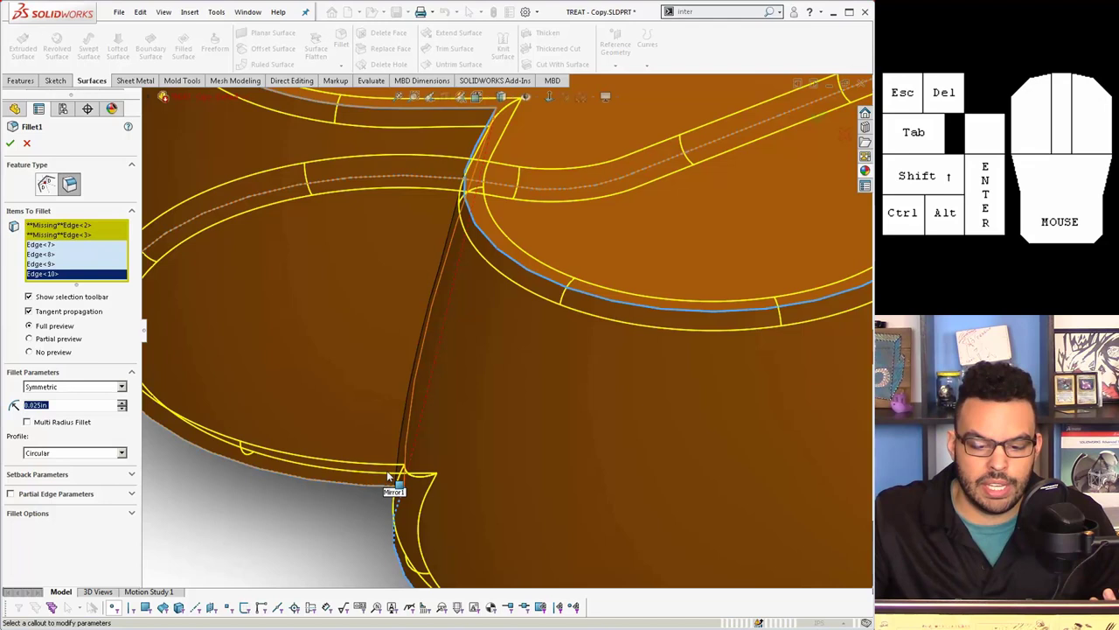
{"action": "scroll", "scroll_direction": "up", "scroll_amount": 3}
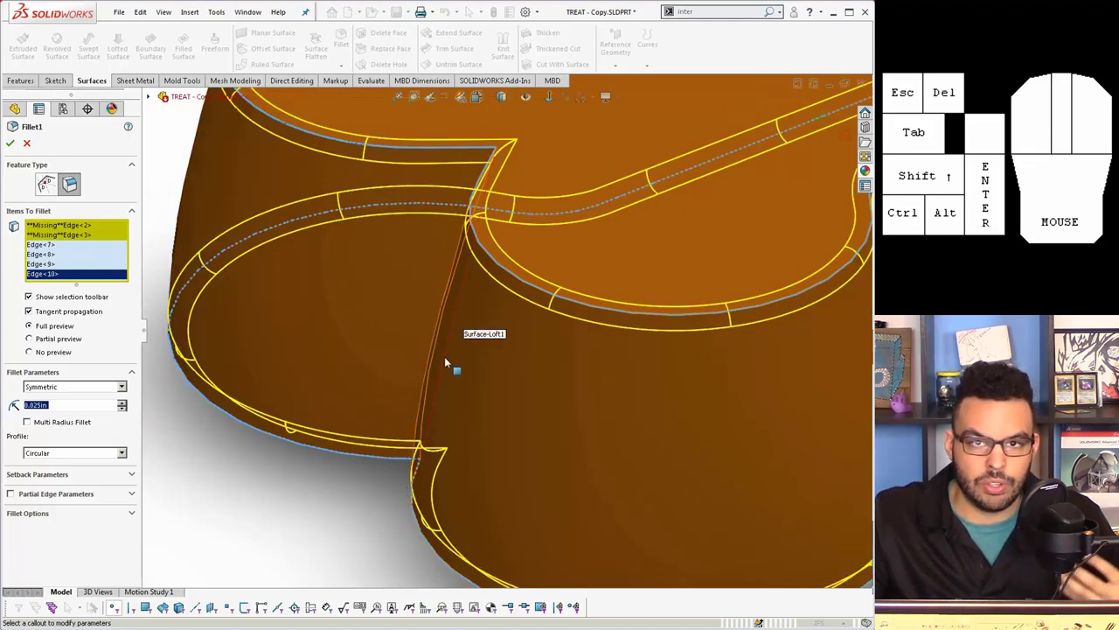
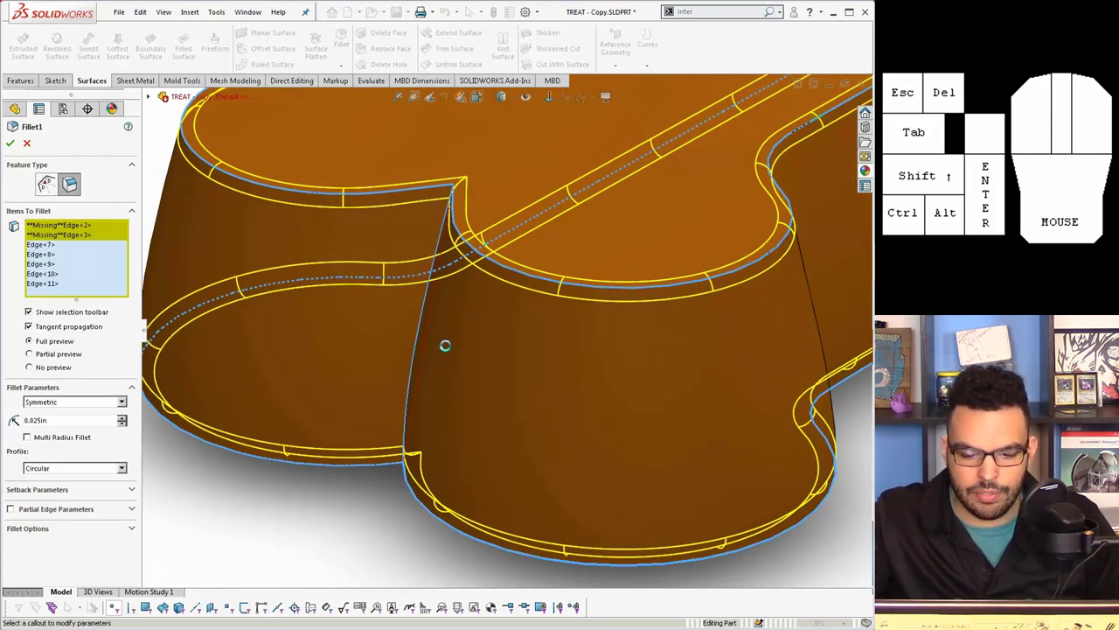
{"action": "scroll", "scroll_direction": "up", "scroll_amount": 3}
{"action": "scroll", "scroll_direction": "down", "scroll_amount": 3}
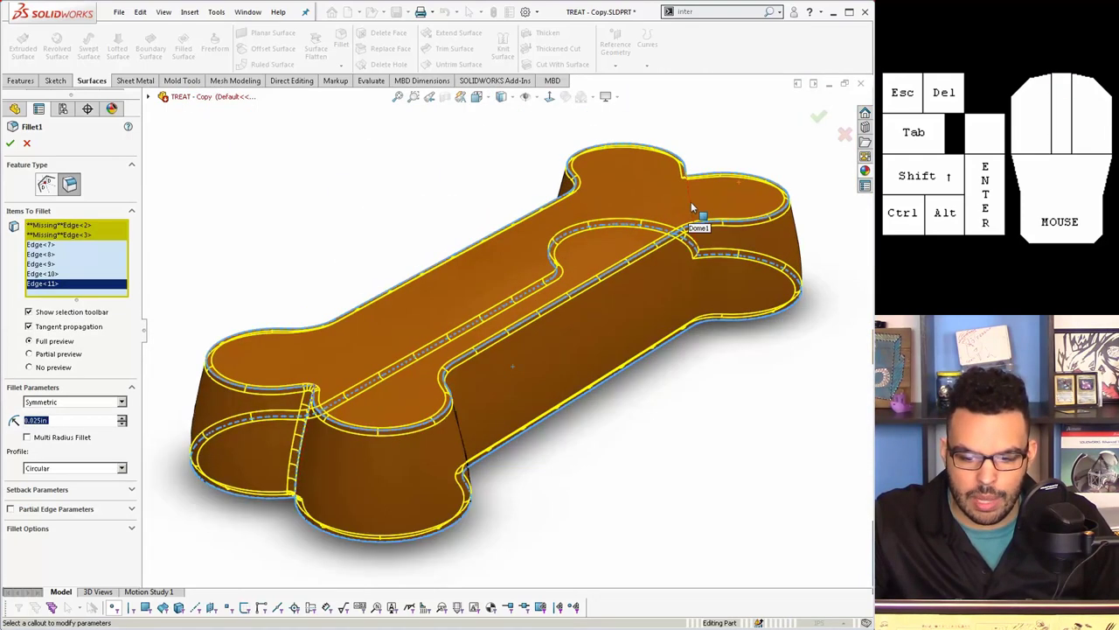
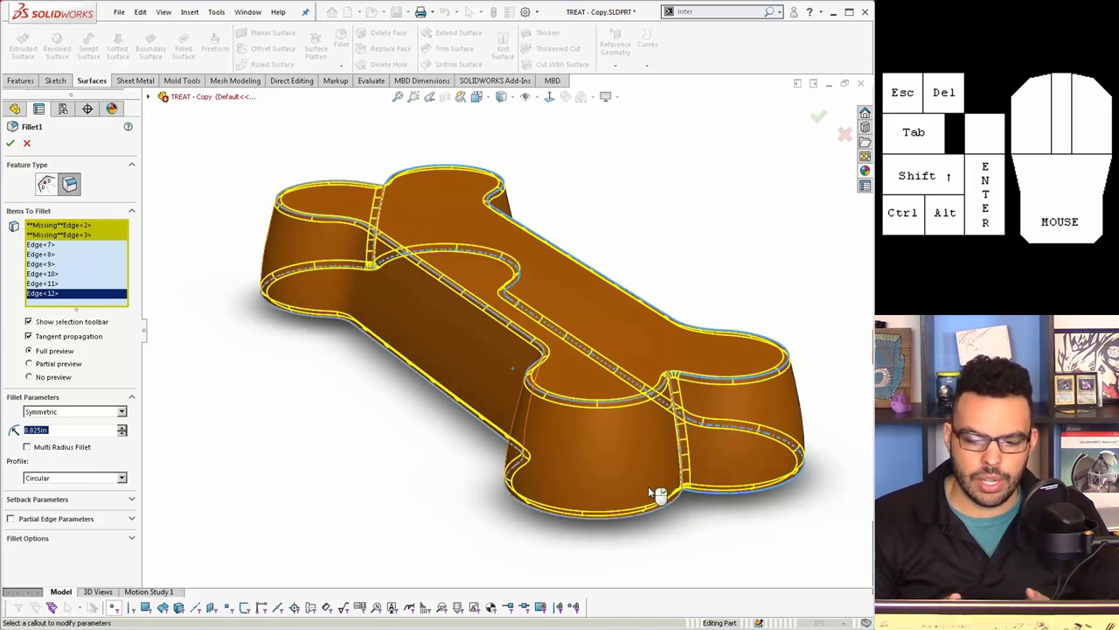
{"action": "left_click", "coordinate": [823, 112]}
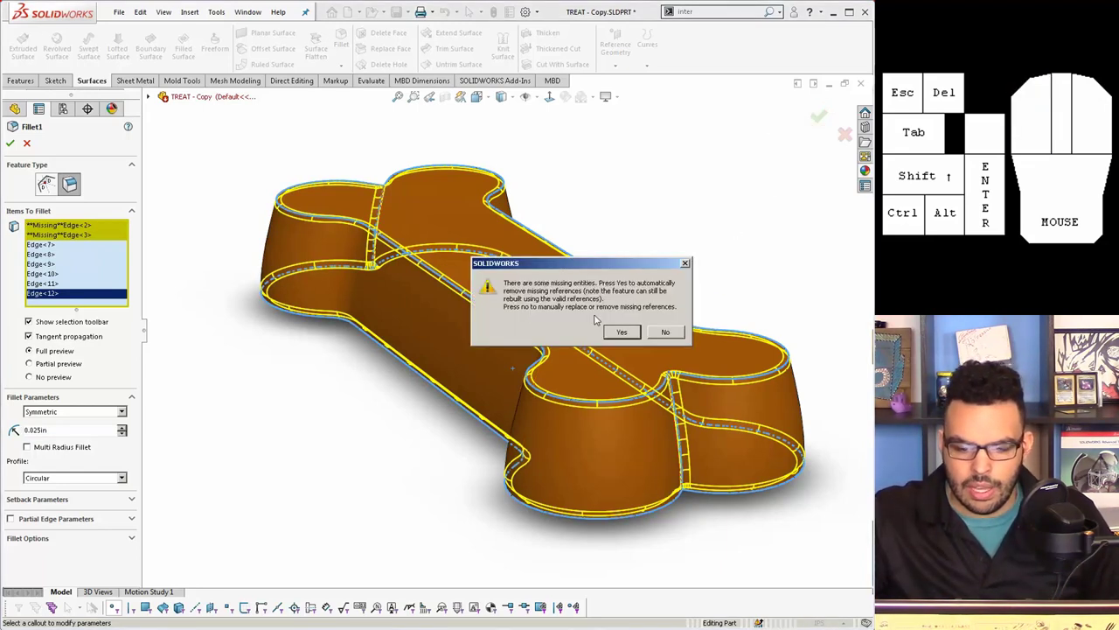